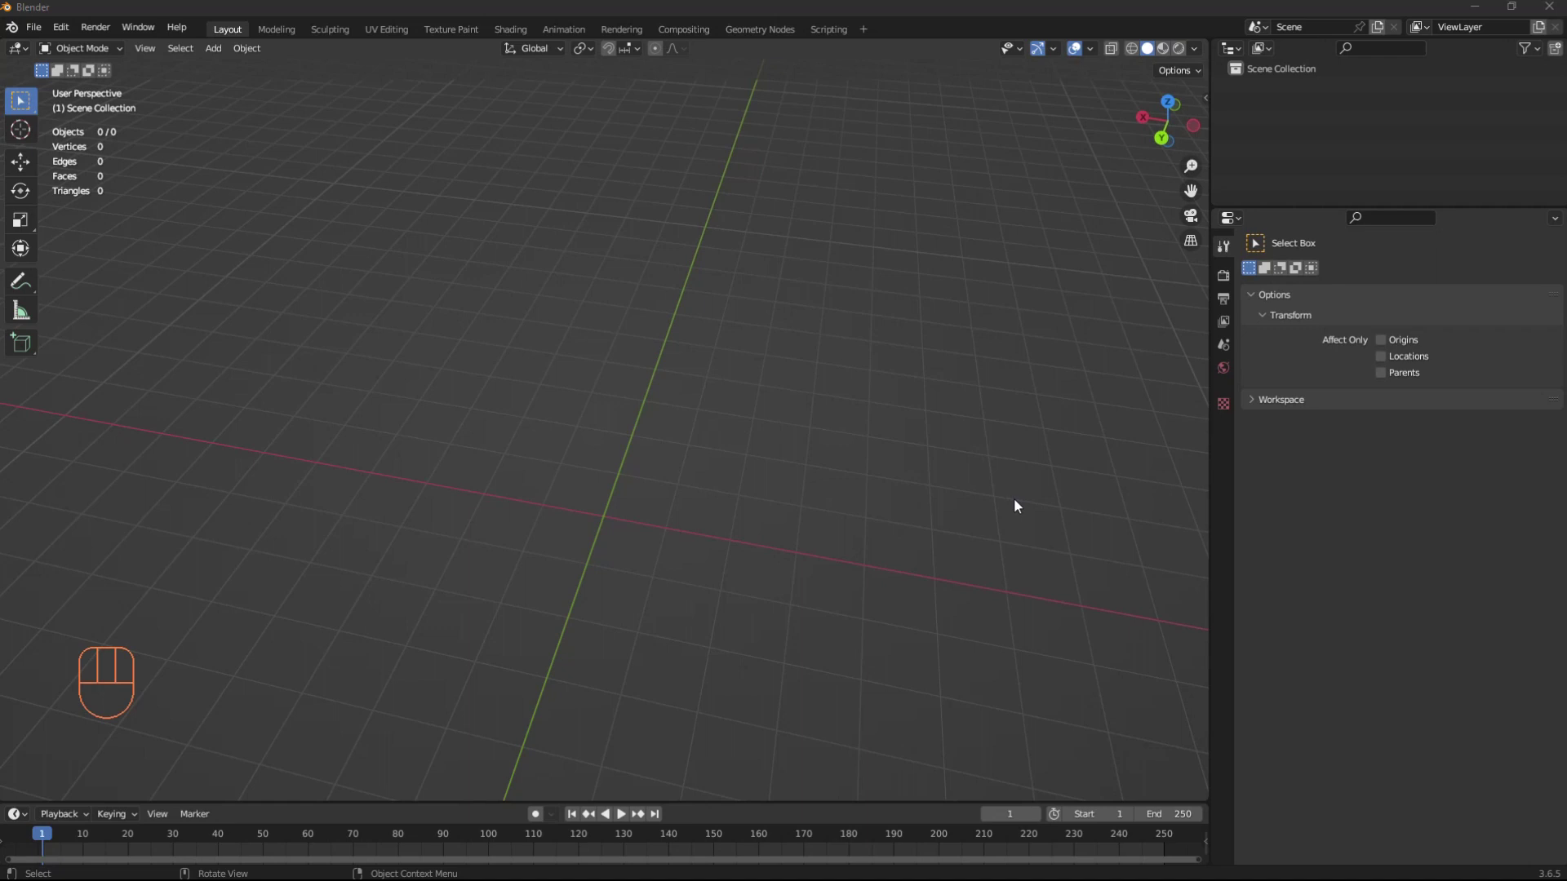
Step: Enable the Add Mesh: BoltFactory add-on in Preferences and return to the empty scene
{"action": "left_click_drag", "start_coordinate": [768, 435], "coordinate": [790, 469]}
{"action": "scroll", "scroll_direction": "down", "scroll_amount": 3}
{"action": "middle_click", "coordinate": [844, 471]}
{"action": "middle_click", "coordinate": [819, 486]}
{"action": "scroll", "scroll_direction": "up", "scroll_amount": 3}
{"action": "middle_click", "coordinate": [799, 479]}
{"action": "middle_click", "coordinate": [771, 462]}
{"action": "scroll", "scroll_direction": "up", "scroll_amount": 3}
{"action": "scroll", "scroll_direction": "down", "scroll_amount": 3}
{"action": "middle_click", "coordinate": [731, 373]}
{"action": "middle_click", "coordinate": [742, 387]}
{"action": "scroll", "scroll_direction": "up", "scroll_amount": 3}
{"action": "middle_click", "coordinate": [741, 398]}
{"action": "middle_click", "coordinate": [707, 397]}
{"action": "scroll", "scroll_direction": "up", "scroll_amount": 3}
{"action": "middle_click", "coordinate": [687, 391]}
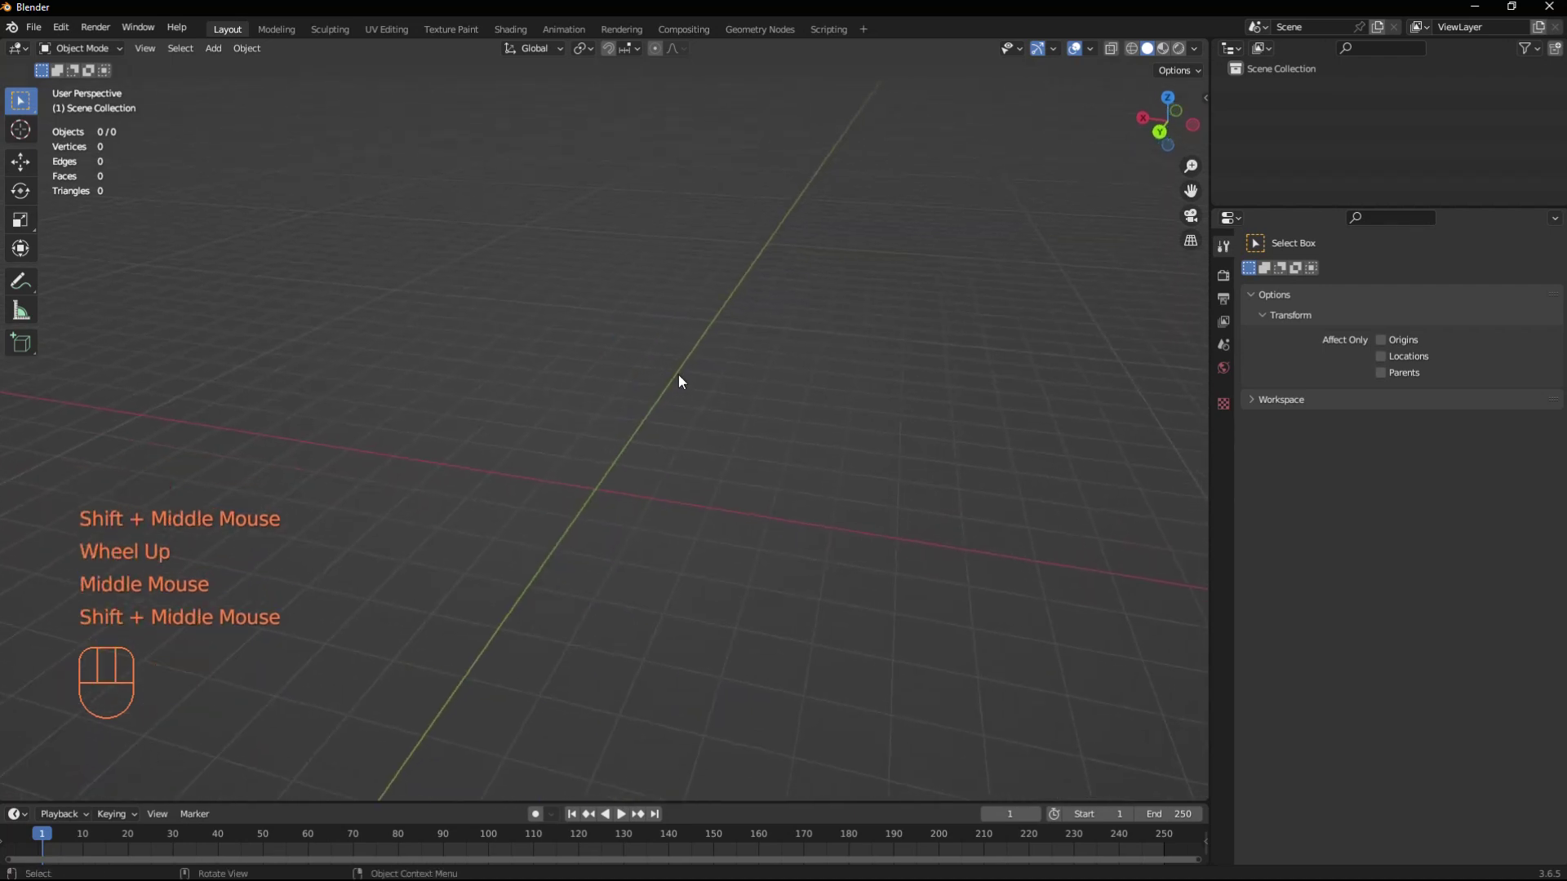
{"action": "left_click_drag", "start_coordinate": [70, 36], "coordinate": [105, 271]}
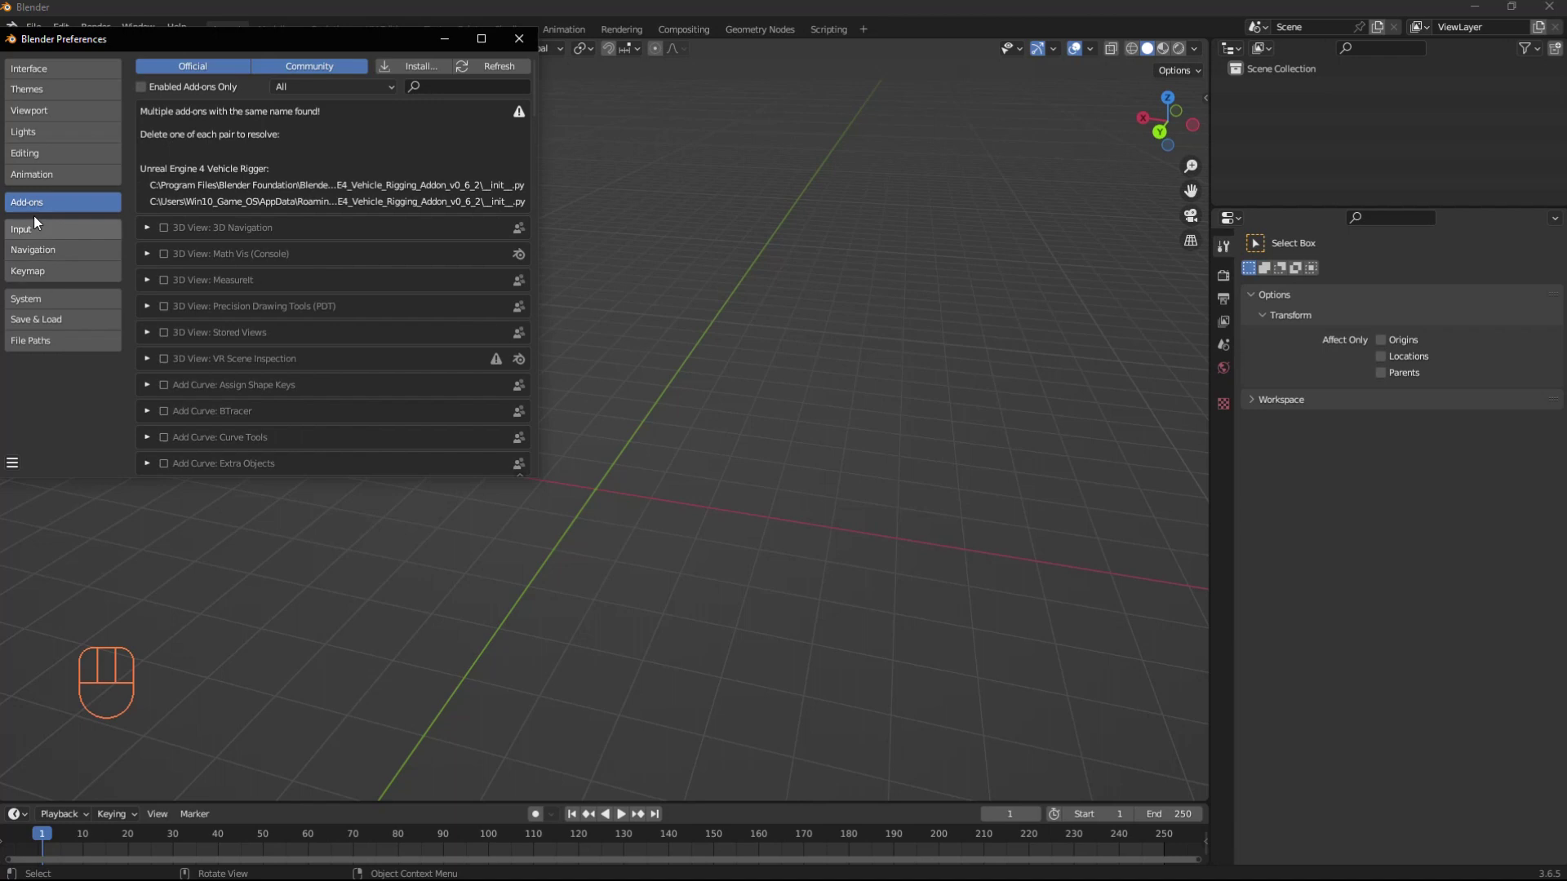
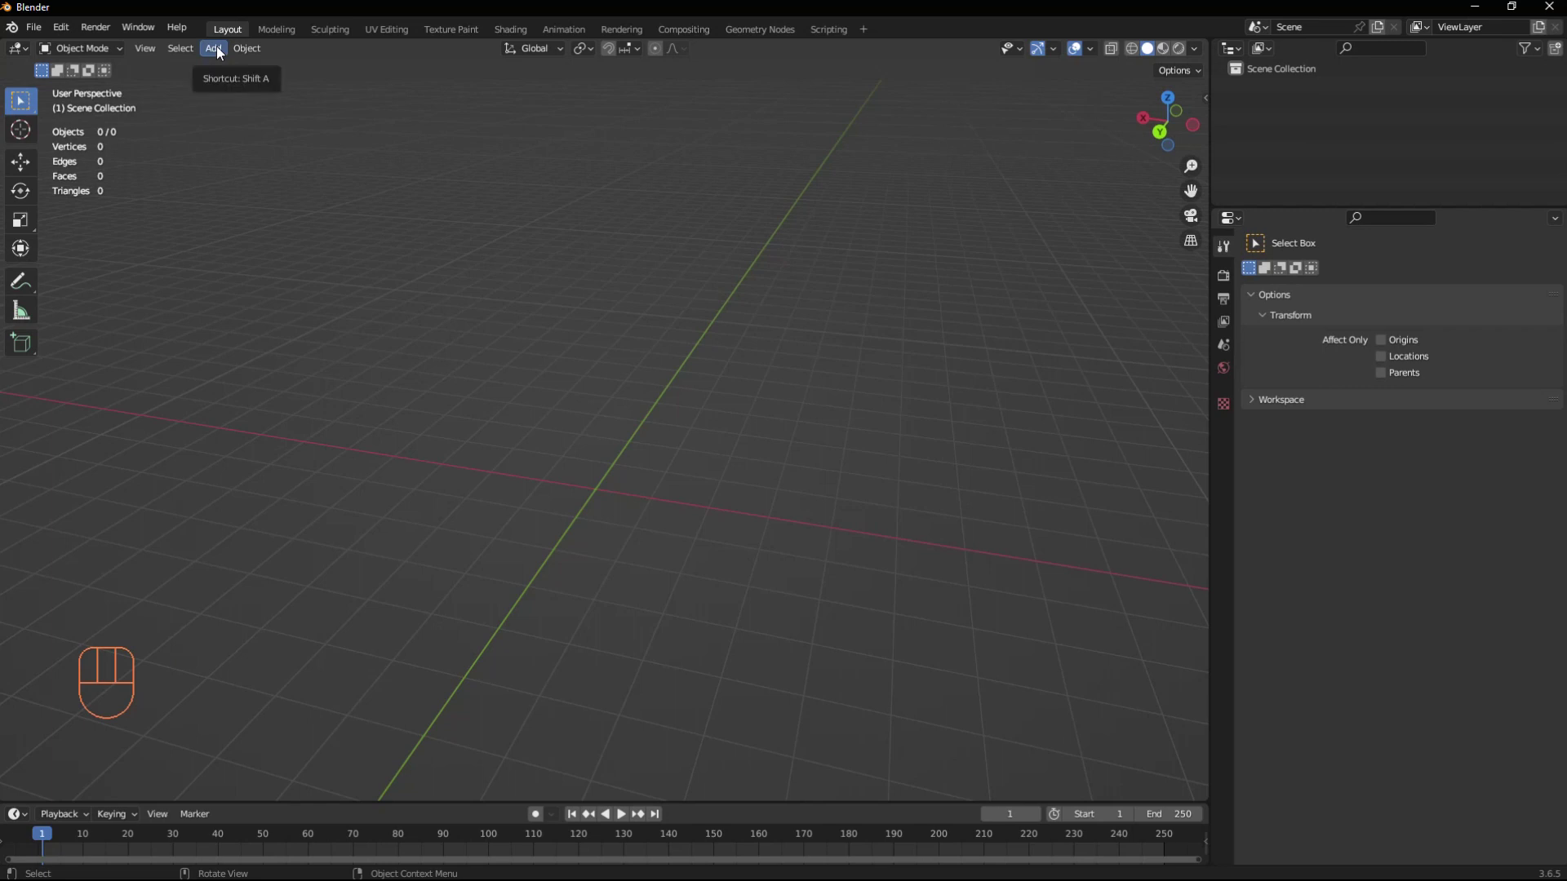
Step: Bring up the Shift+A add menu over the empty scene and dismiss it again
{"action": "key", "text": "shift+a"}
{"action": "key", "text": "shift+a"}
{"action": "key", "text": "shift+a"}
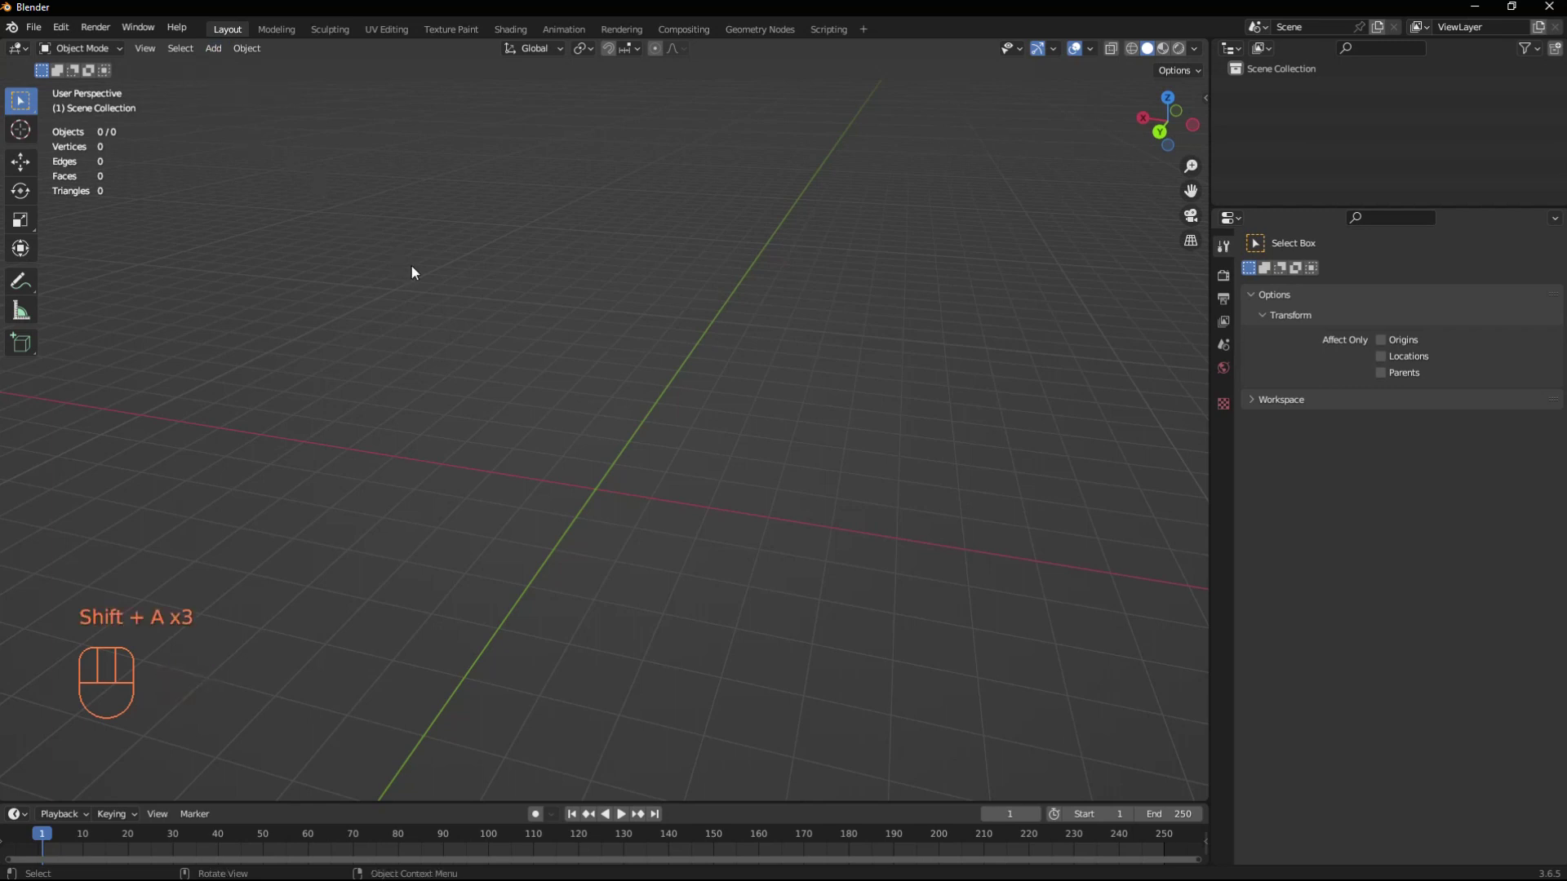
{"action": "key", "text": "shift+a"}
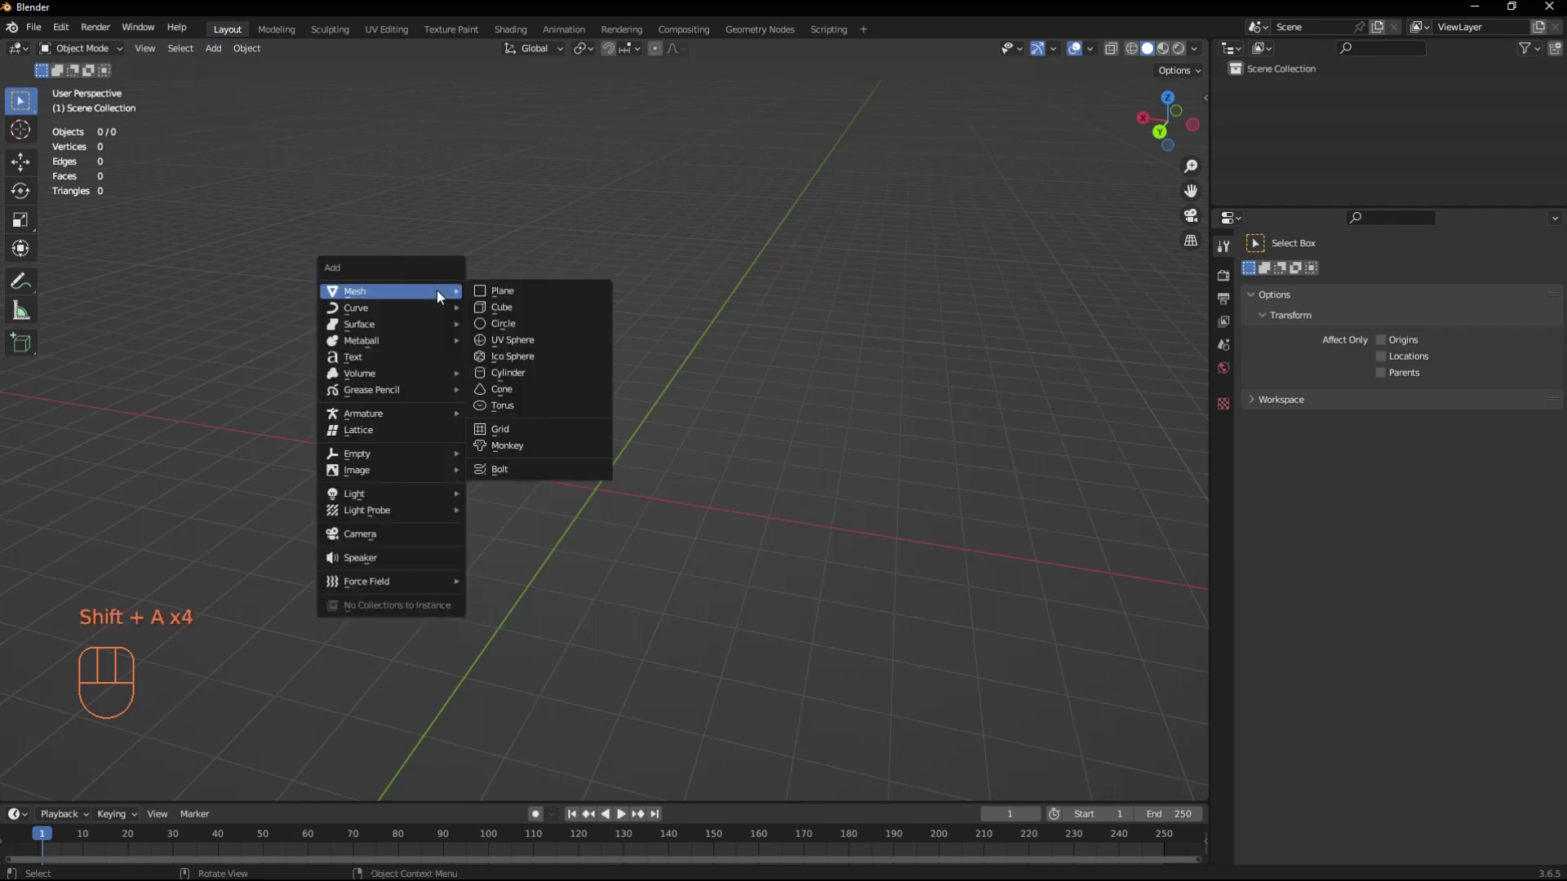
{"action": "left_click", "coordinate": [405, 124]}
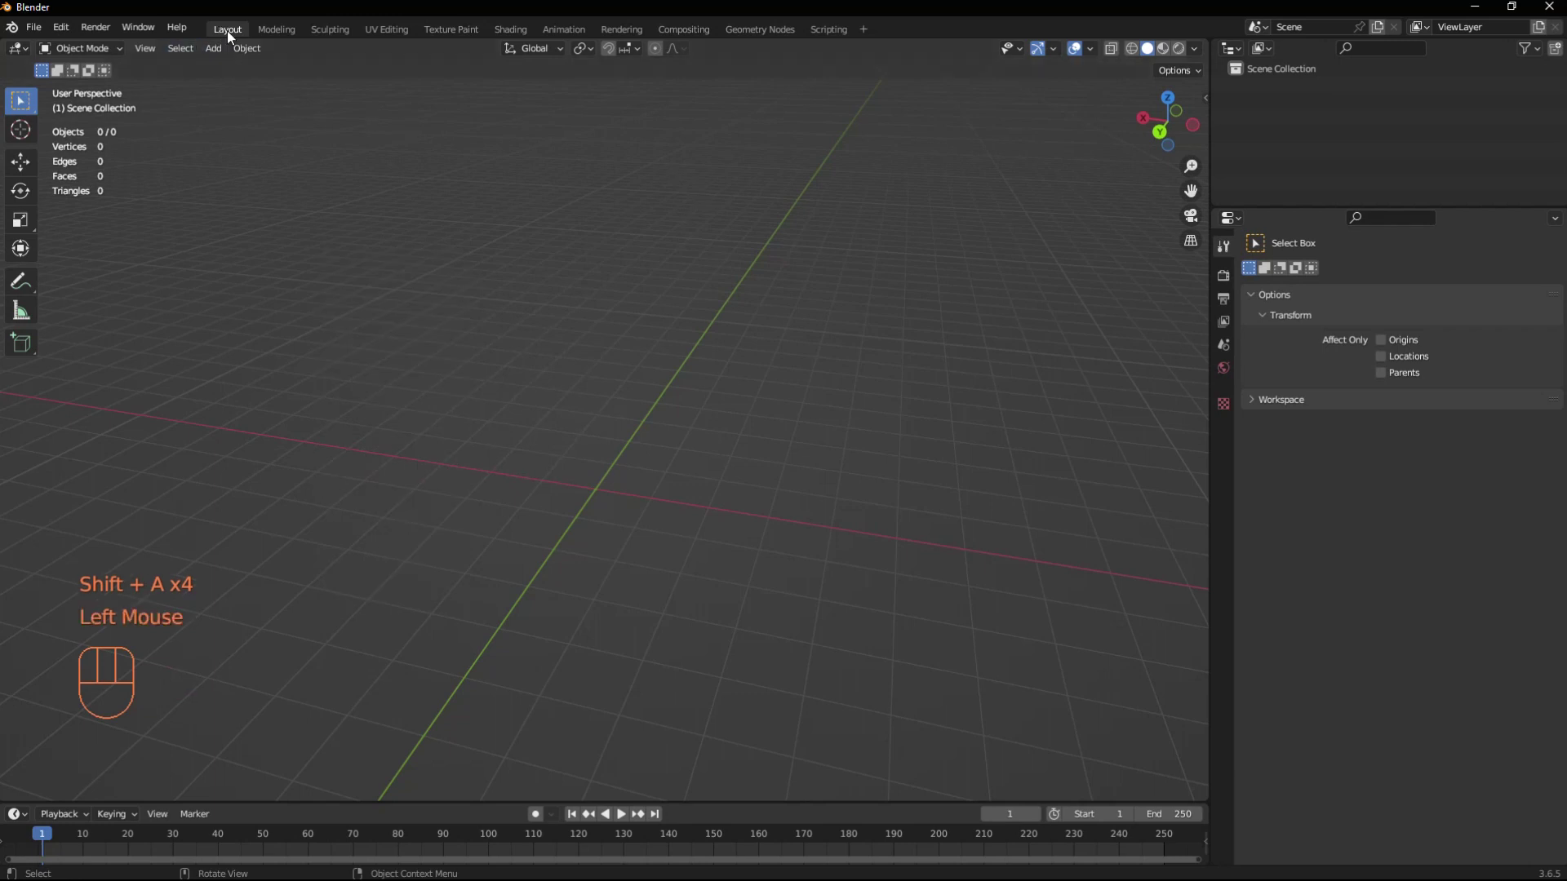
{"action": "left_click_drag", "start_coordinate": [225, 54], "coordinate": [415, 250]}
{"action": "scroll", "scroll_direction": "down", "scroll_amount": 3}
{"action": "scroll", "scroll_direction": "up", "scroll_amount": 3}
{"action": "middle_click", "coordinate": [700, 381]}
{"action": "middle_click", "coordinate": [782, 360]}
{"action": "middle_click", "coordinate": [694, 388]}
{"action": "scroll", "scroll_direction": "up", "scroll_amount": 3}
{"action": "scroll", "scroll_direction": "down", "scroll_amount": 3}
{"action": "middle_click", "coordinate": [639, 409]}
Step: Add a Mesh > Bolt hex bolt, duplicate it and place the copy beside the original
{"action": "left_click", "coordinate": [205, 291]}
{"action": "left_click", "coordinate": [108, 792]}
{"action": "left_click_drag", "start_coordinate": [598, 306], "coordinate": [614, 317]}
{"action": "left_click_drag", "start_coordinate": [651, 324], "coordinate": [818, 319]}
{"action": "middle_click", "coordinate": [803, 311]}
{"action": "key", "text": "shift+d"}
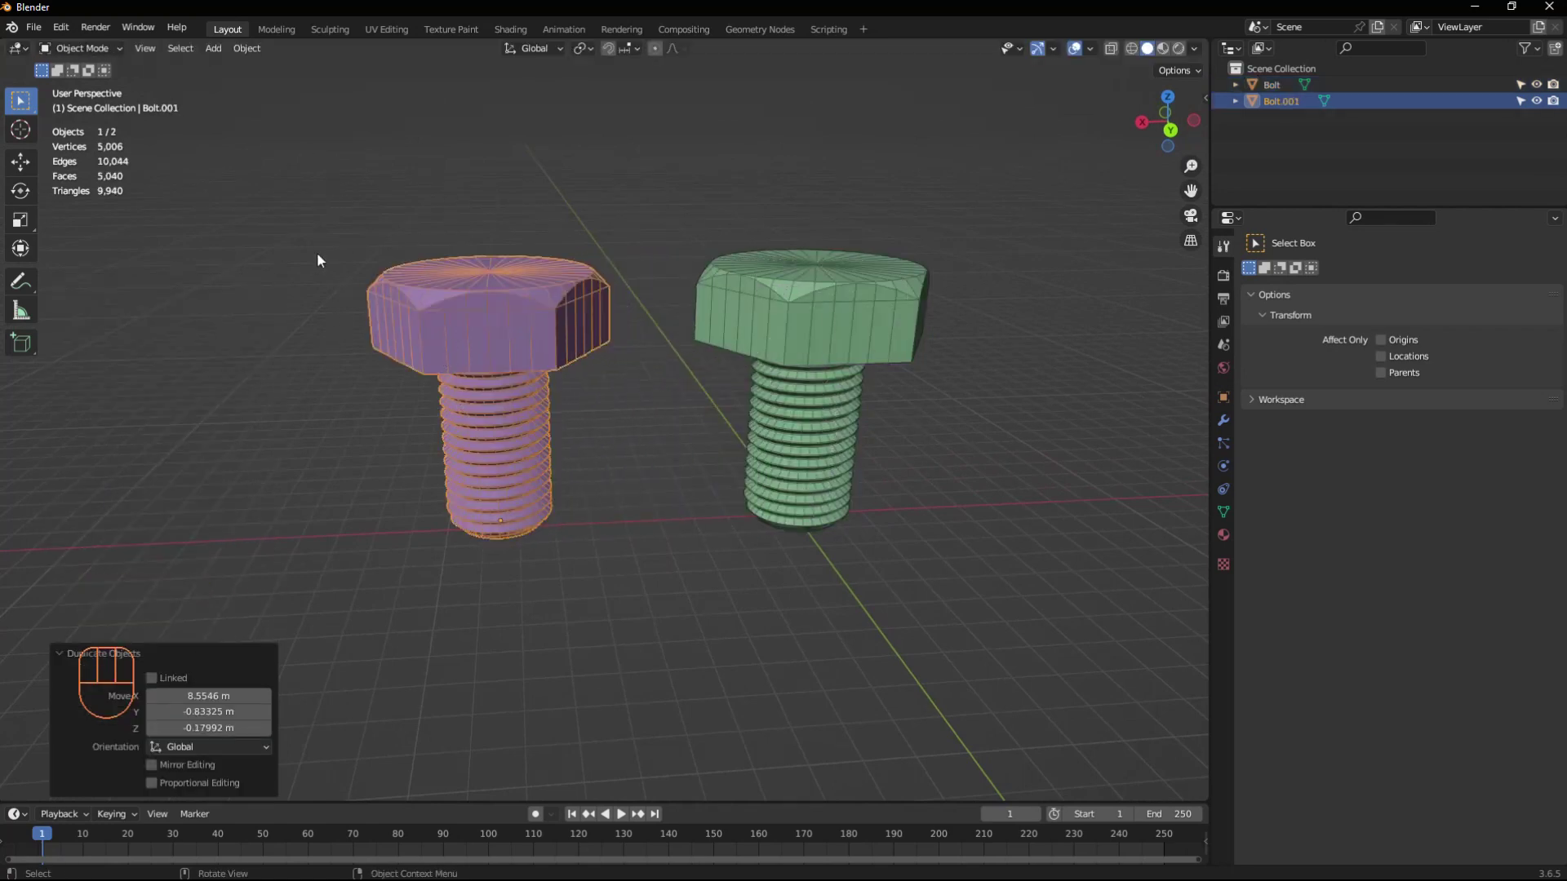
Step: Add another bolt and set its Model to Hex Nut so a nut sits at the second bolt's base
{"action": "left_click", "coordinate": [932, 324]}
{"action": "scroll", "scroll_direction": "down", "scroll_amount": 3}
{"action": "middle_click", "coordinate": [729, 307]}
{"action": "left_click_drag", "start_coordinate": [223, 48], "coordinate": [436, 259]}
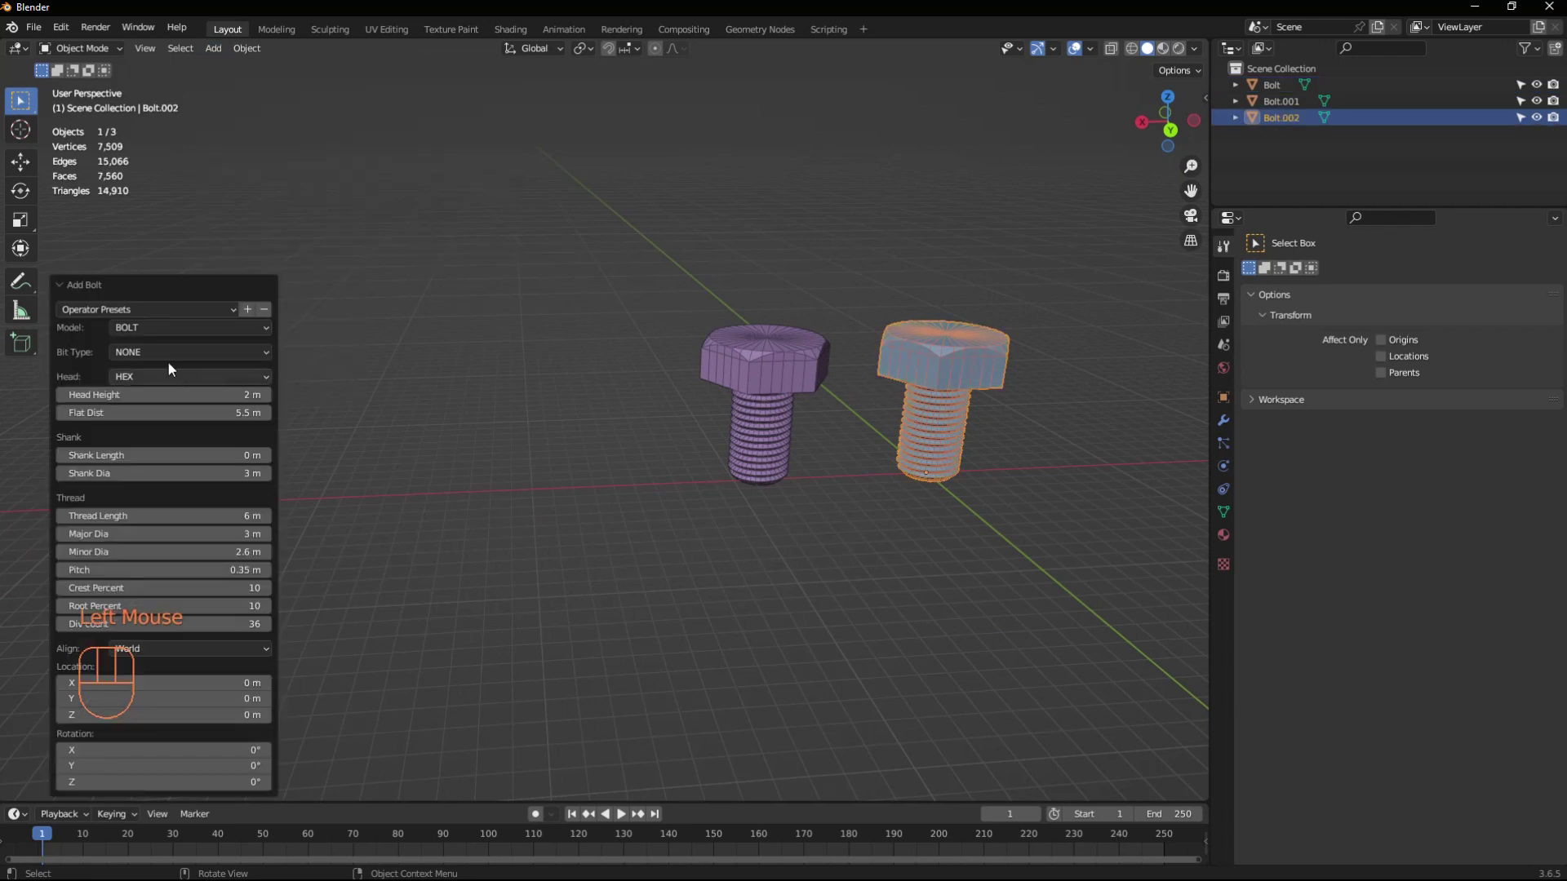
{"action": "left_click_drag", "start_coordinate": [149, 335], "coordinate": [160, 373]}
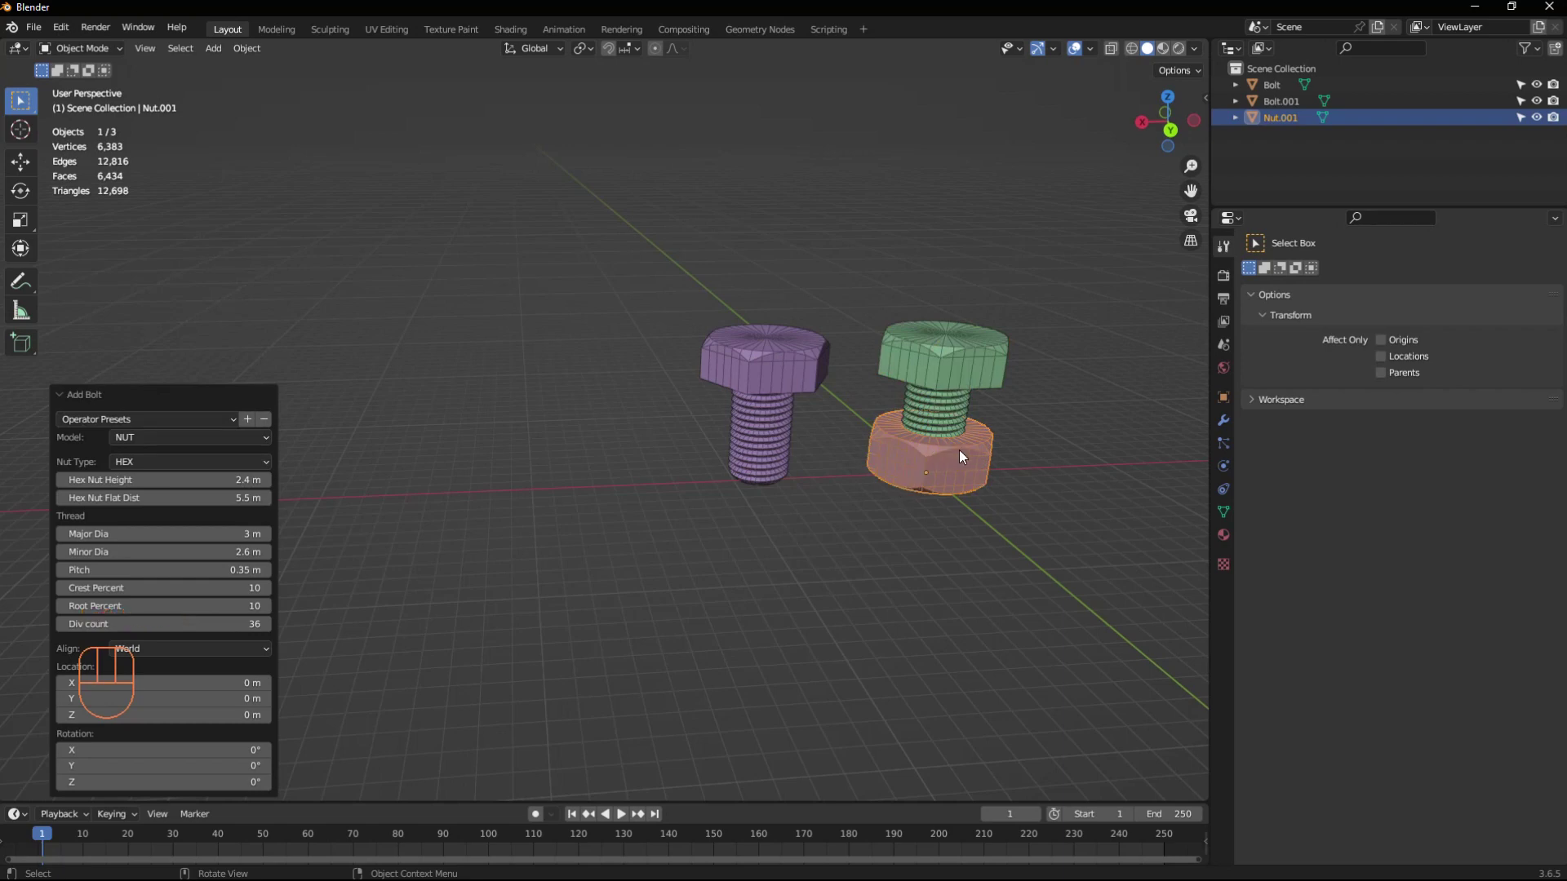
Step: Move the nut left of the bolts with G, then add another part in its former spot
{"action": "key", "text": "g"}
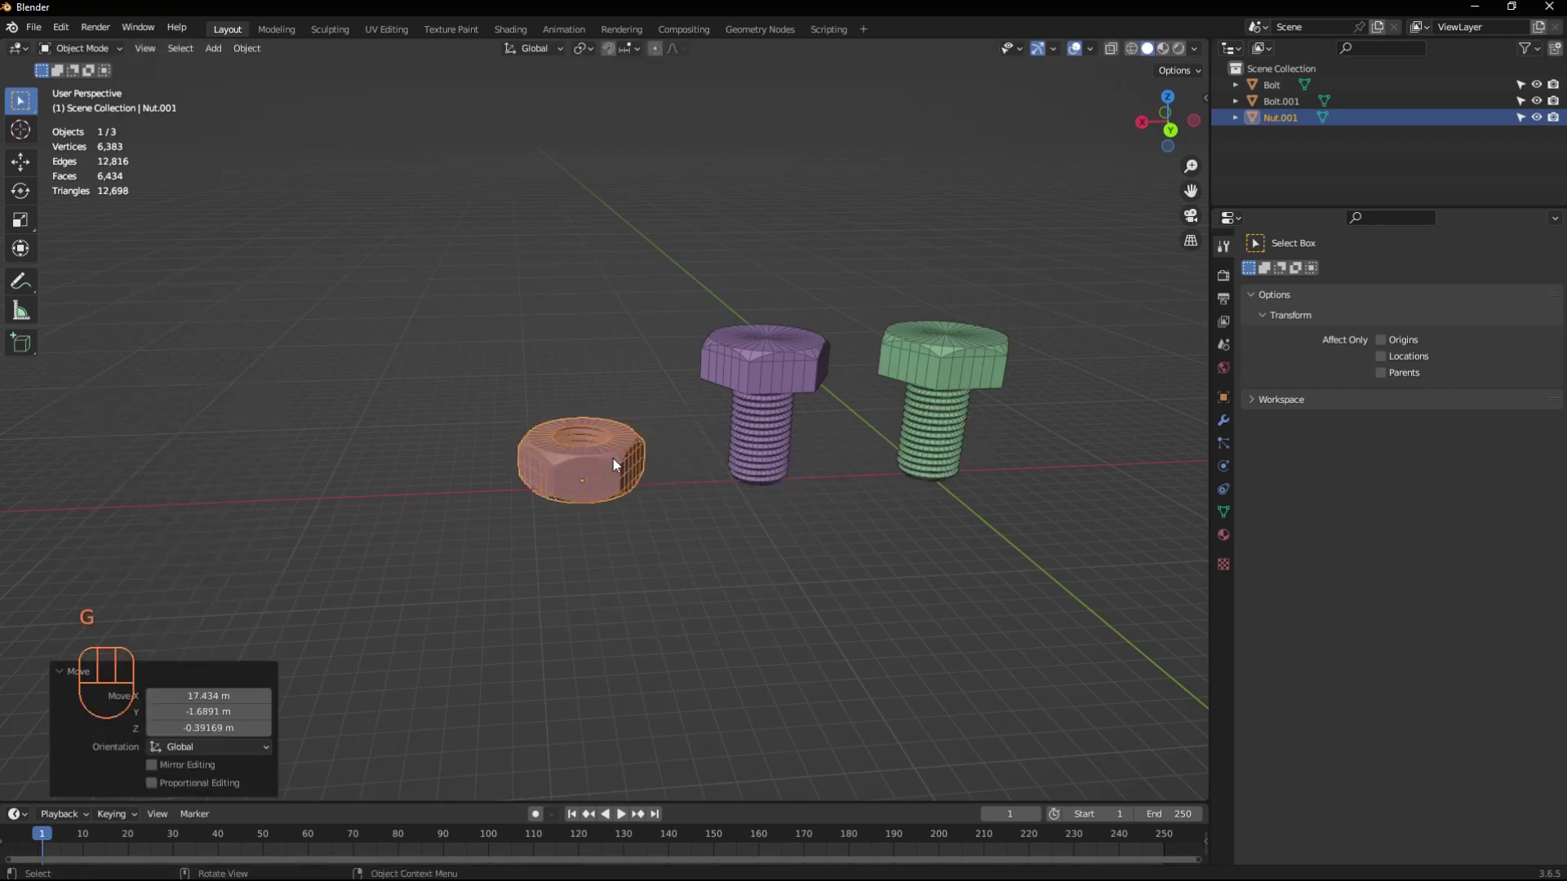
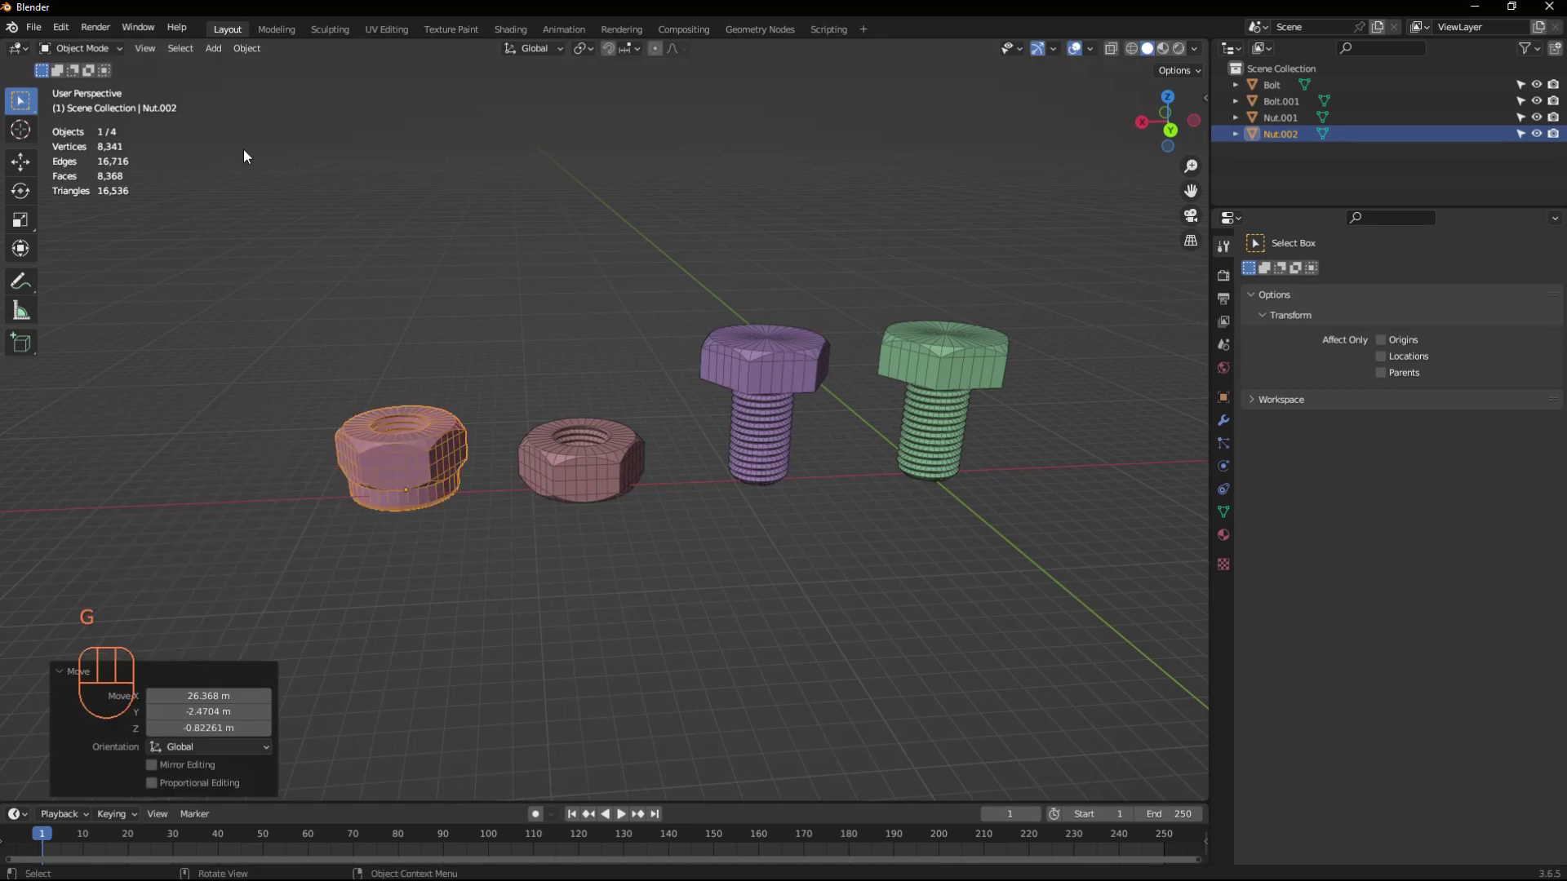
{"action": "key", "text": "shift+a"}
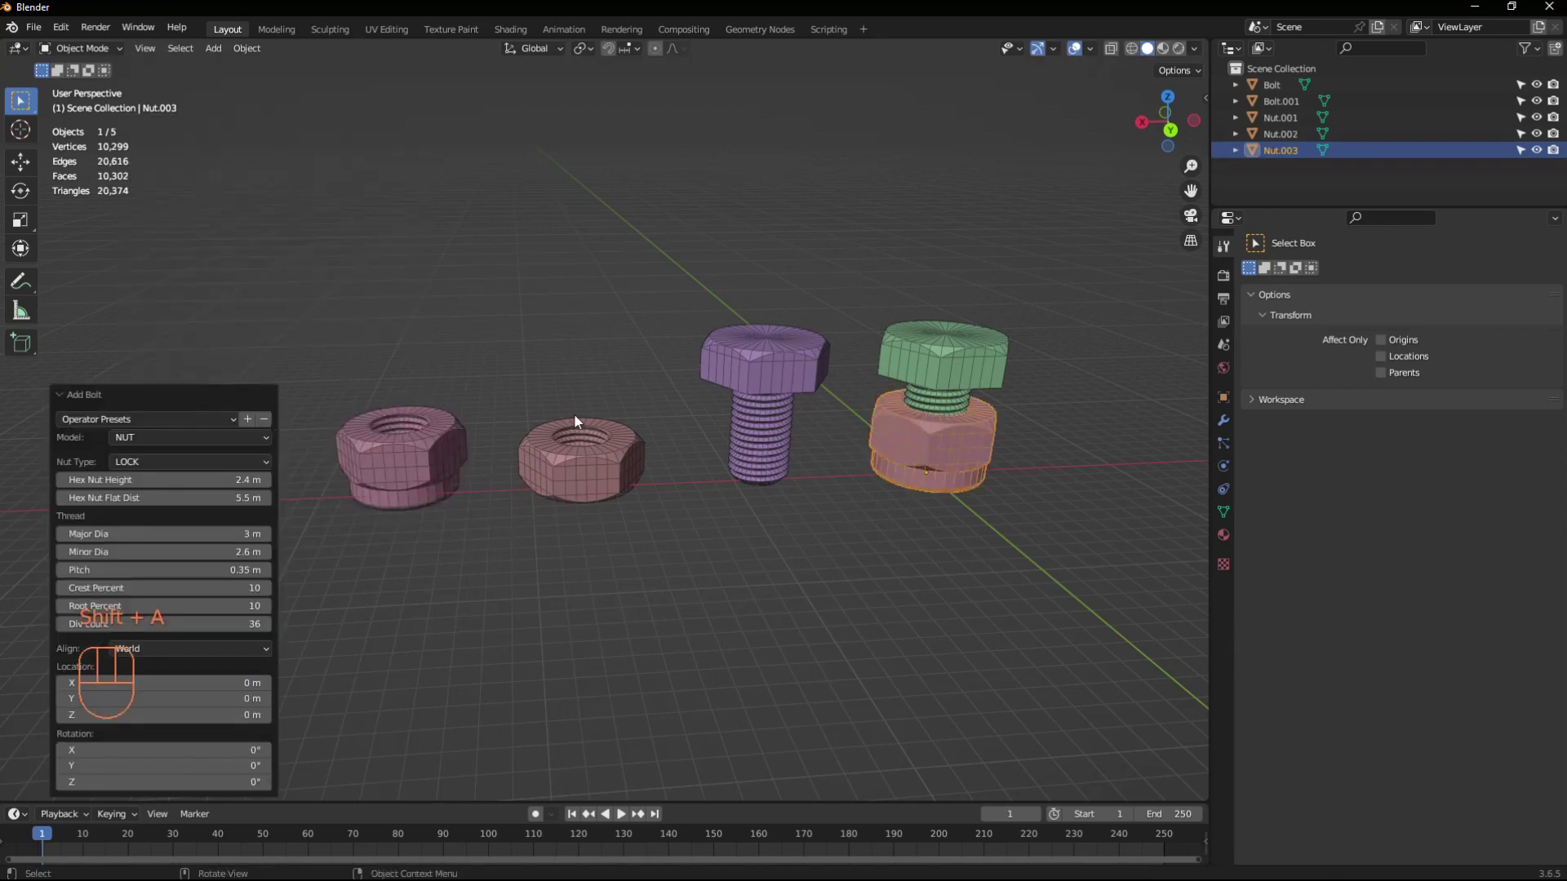
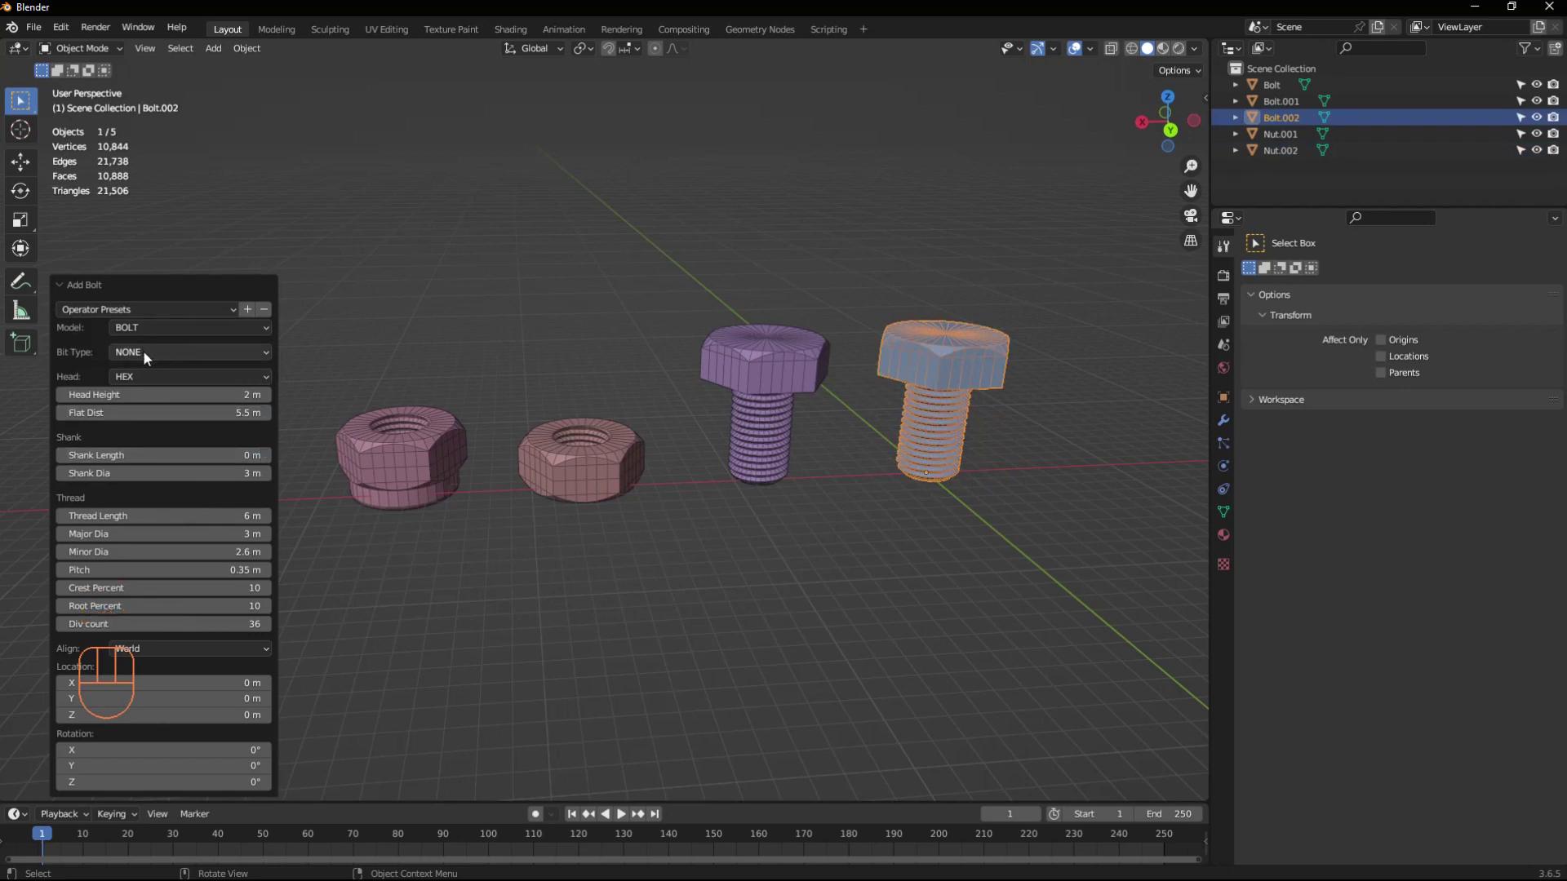
Step: Set the new bolt's Bit Type to Allen and move it to the back left
{"action": "left_click_drag", "start_coordinate": [151, 357], "coordinate": [173, 394]}
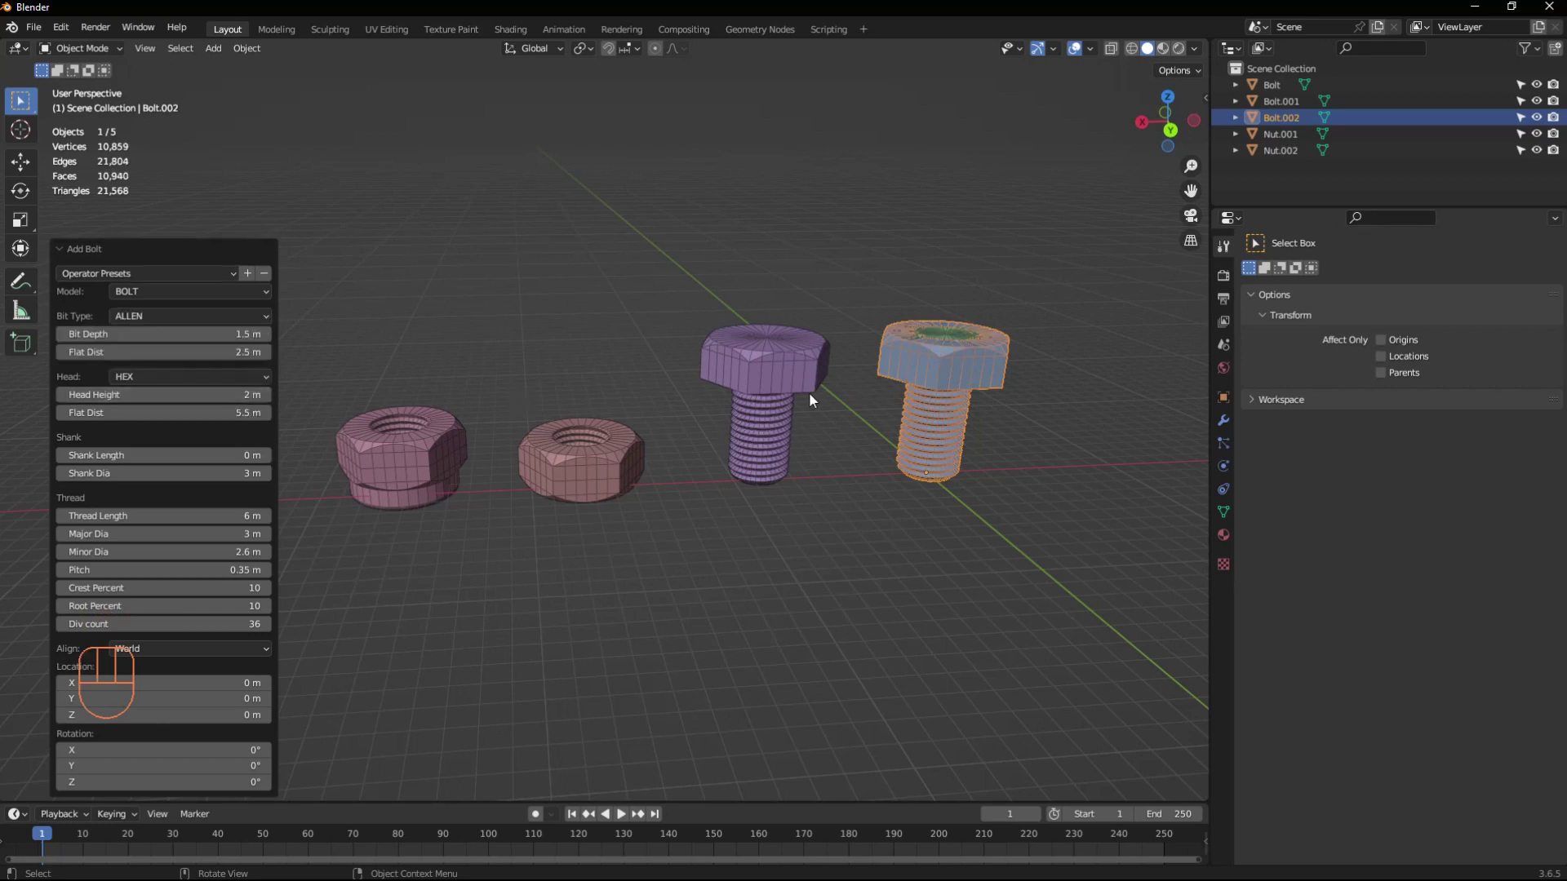
{"action": "key", "text": "g"}
{"action": "left_click_drag", "start_coordinate": [505, 335], "coordinate": [532, 432]}
{"action": "scroll", "scroll_direction": "up", "scroll_amount": 3}
{"action": "scroll", "scroll_direction": "down", "scroll_amount": 3}
{"action": "left_click_drag", "start_coordinate": [526, 369], "coordinate": [474, 305]}
{"action": "scroll", "scroll_direction": "down", "scroll_amount": 3}
{"action": "middle_click", "coordinate": [535, 355]}
Step: Add another Allen-bit bolt and set its Head to 12 Point
{"action": "key", "text": "shift+a"}
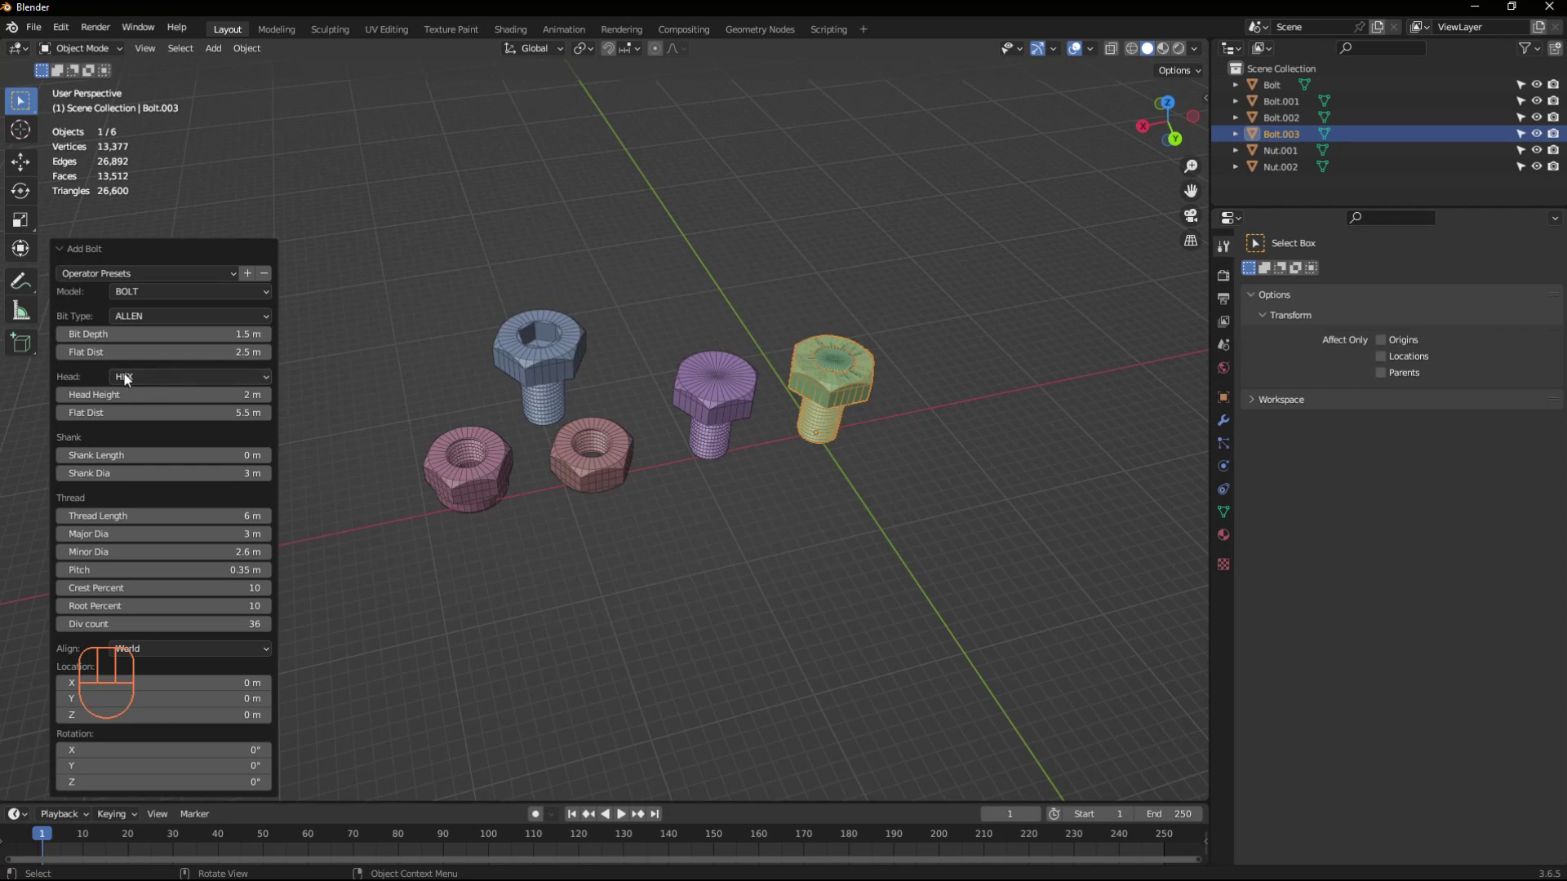
{"action": "left_click_drag", "start_coordinate": [146, 379], "coordinate": [179, 415]}
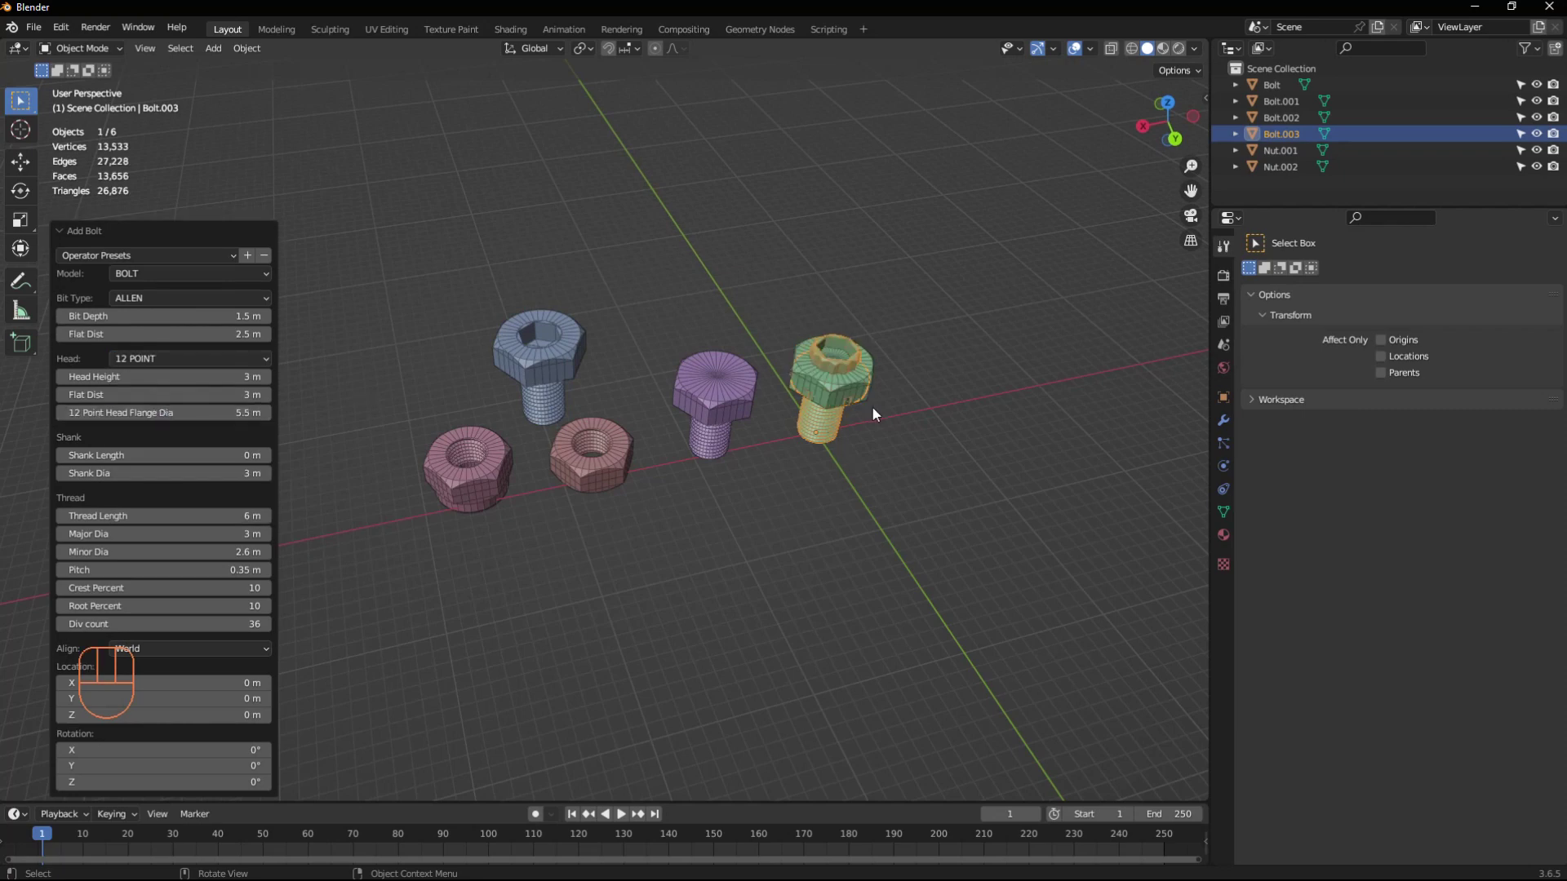
Step: Move the 12-point bolt to the front of the other bolts and nuts with G
{"action": "key", "text": "g"}
{"action": "left_click_drag", "start_coordinate": [787, 499], "coordinate": [738, 508]}
{"action": "middle_click", "coordinate": [747, 501]}
{"action": "scroll", "scroll_direction": "up", "scroll_amount": 3}
{"action": "middle_click", "coordinate": [789, 494]}
{"action": "scroll", "scroll_direction": "down", "scroll_amount": 3}
{"action": "middle_click", "coordinate": [758, 491]}
{"action": "middle_click", "coordinate": [709, 479]}
{"action": "scroll", "scroll_direction": "down", "scroll_amount": 3}
{"action": "scroll", "scroll_direction": "up", "scroll_amount": 3}
{"action": "left_click_drag", "start_coordinate": [629, 479], "coordinate": [662, 474]}
{"action": "scroll", "scroll_direction": "up", "scroll_amount": 3}
{"action": "scroll", "scroll_direction": "down", "scroll_amount": 3}
{"action": "middle_click", "coordinate": [709, 459]}
{"action": "scroll", "scroll_direction": "up", "scroll_amount": 3}
{"action": "scroll", "scroll_direction": "down", "scroll_amount": 3}
{"action": "left_click_drag", "start_coordinate": [656, 456], "coordinate": [686, 483]}
{"action": "scroll", "scroll_direction": "up", "scroll_amount": 3}
{"action": "scroll", "scroll_direction": "down", "scroll_amount": 3}
{"action": "left_click_drag", "start_coordinate": [635, 474], "coordinate": [691, 487]}
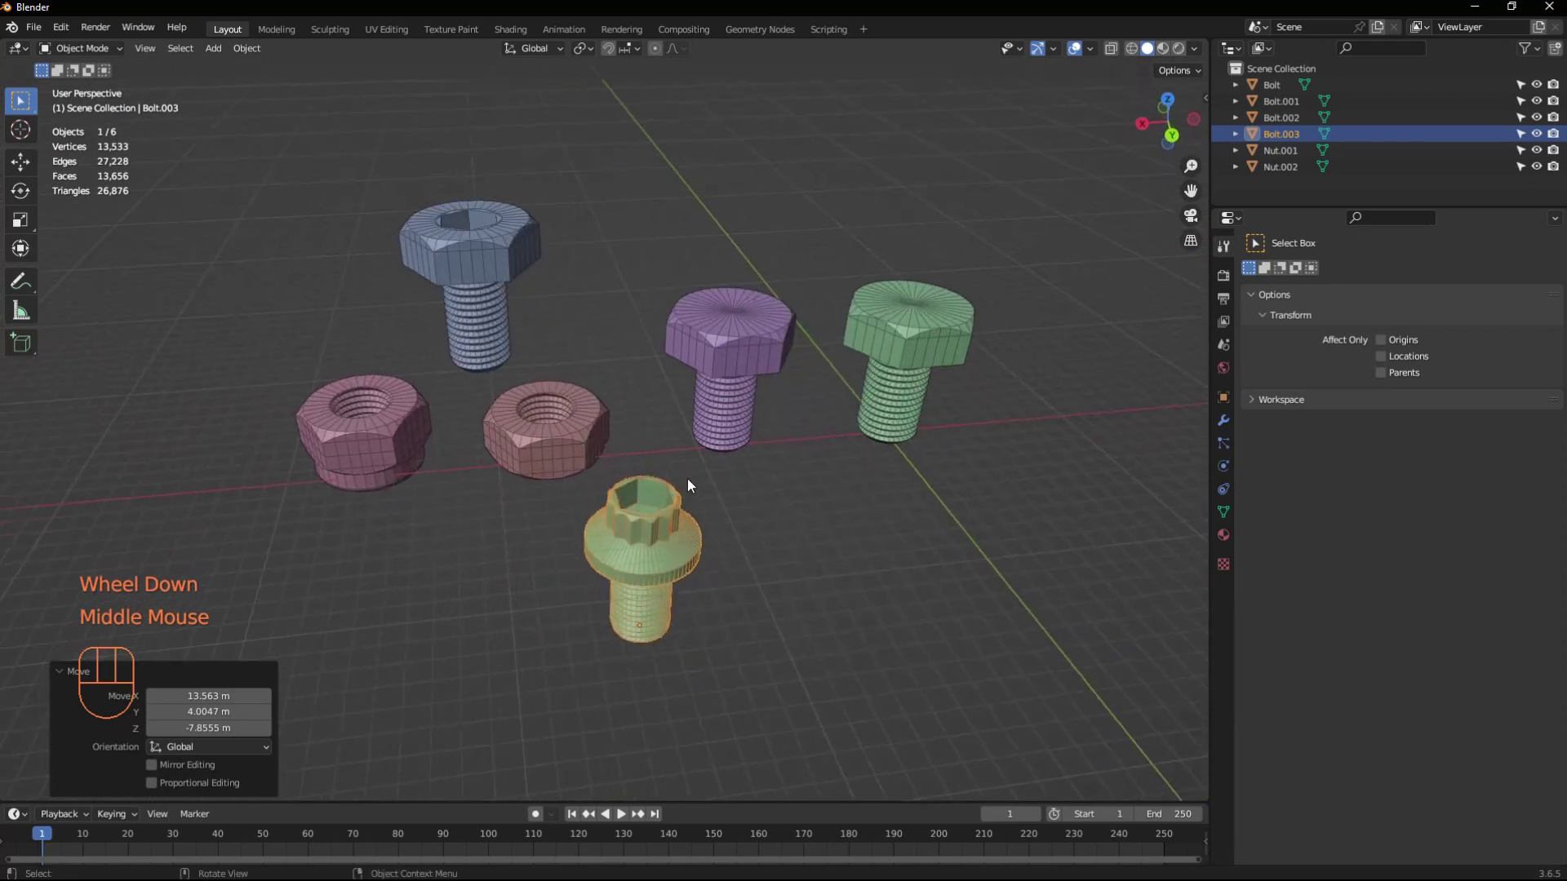
Step: Orbit and zoom the viewport to inspect the four bolts and two nuts
{"action": "scroll", "scroll_direction": "up", "scroll_amount": 3}
{"action": "scroll", "scroll_direction": "down", "scroll_amount": 3}
{"action": "middle_click", "coordinate": [703, 482]}
{"action": "scroll", "scroll_direction": "up", "scroll_amount": 3}
{"action": "scroll", "scroll_direction": "down", "scroll_amount": 3}
{"action": "middle_click", "coordinate": [739, 513]}
{"action": "scroll", "scroll_direction": "down", "scroll_amount": 3}
{"action": "middle_click", "coordinate": [739, 491]}
{"action": "scroll", "scroll_direction": "up", "scroll_amount": 3}
{"action": "middle_click", "coordinate": [772, 505]}
{"action": "middle_click", "coordinate": [760, 509]}
{"action": "middle_click", "coordinate": [729, 502]}
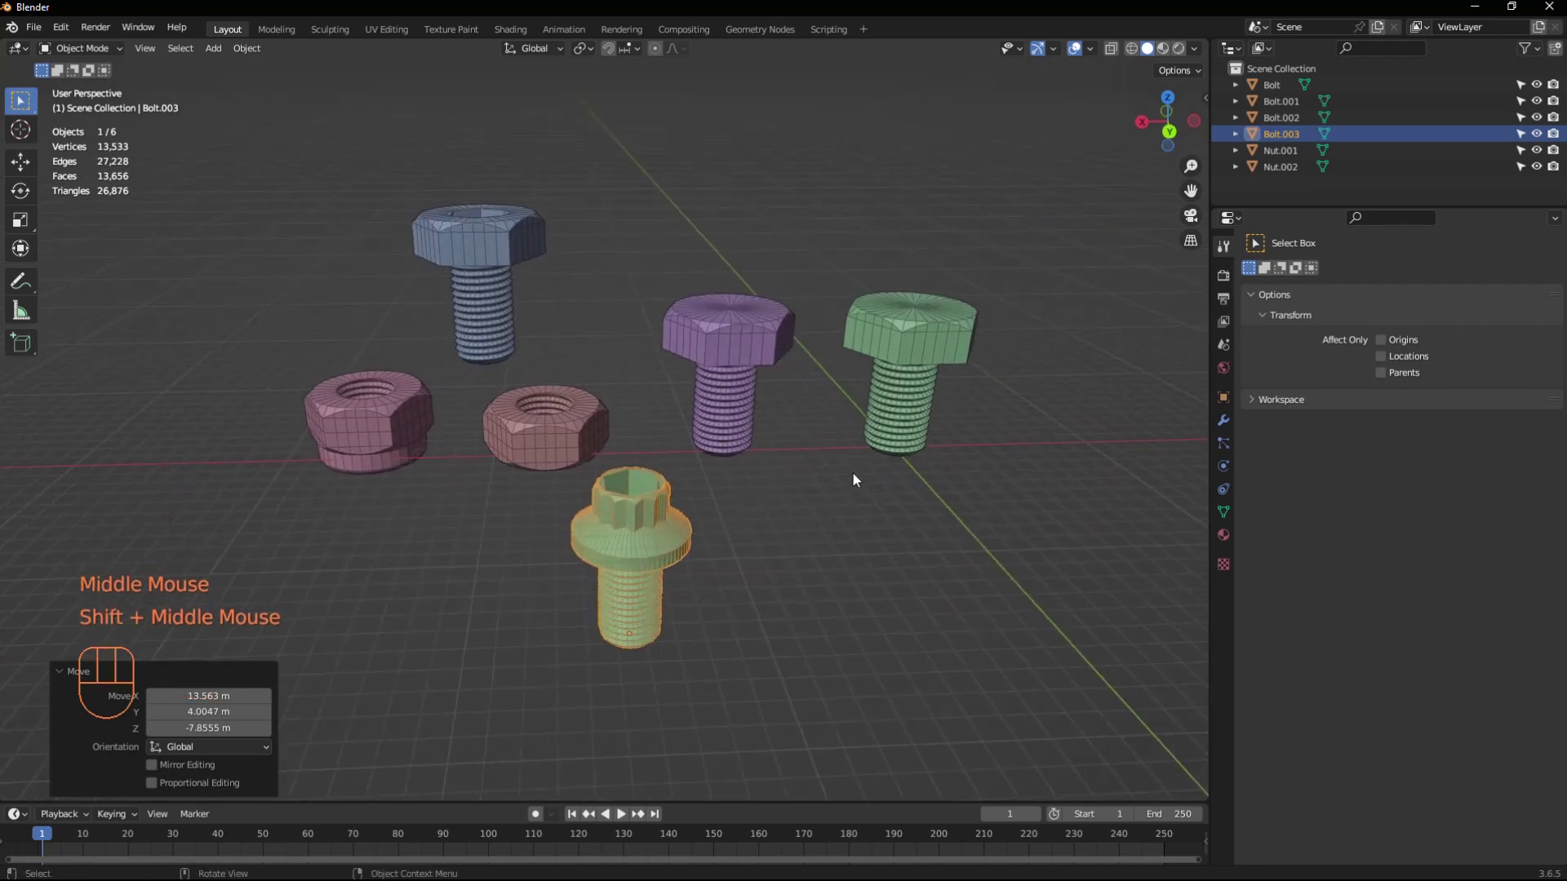
{"action": "left_click_drag", "start_coordinate": [838, 559], "coordinate": [849, 552]}
{"action": "left_click_drag", "start_coordinate": [849, 546], "coordinate": [860, 551]}
{"action": "scroll", "scroll_direction": "up", "scroll_amount": 3}
{"action": "middle_click", "coordinate": [873, 542]}
{"action": "scroll", "scroll_direction": "down", "scroll_amount": 3}
{"action": "middle_click", "coordinate": [863, 541]}
{"action": "scroll", "scroll_direction": "up", "scroll_amount": 3}
{"action": "middle_click", "coordinate": [843, 537]}
{"action": "scroll", "scroll_direction": "down", "scroll_amount": 3}
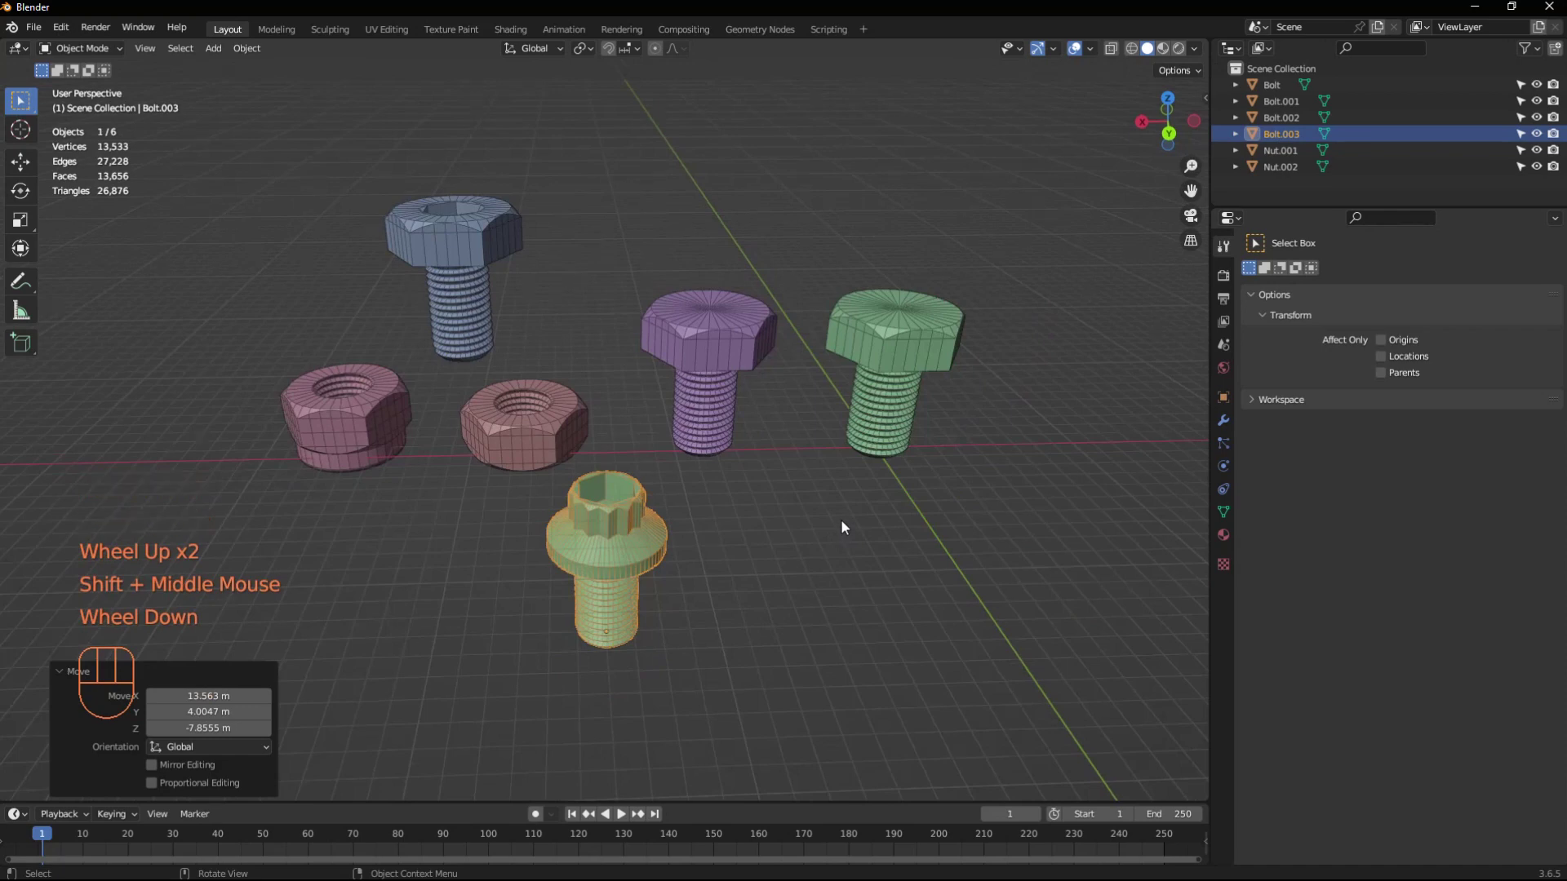